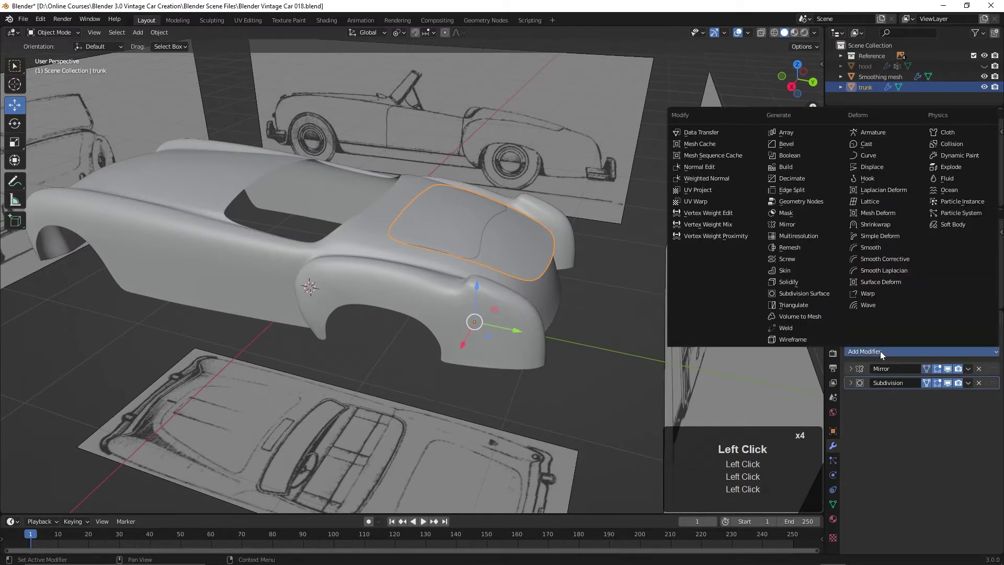
Add a Shrinkwrap modifier to the trunk targeting the smoothing mesh and re-show the hood
click(893, 230)
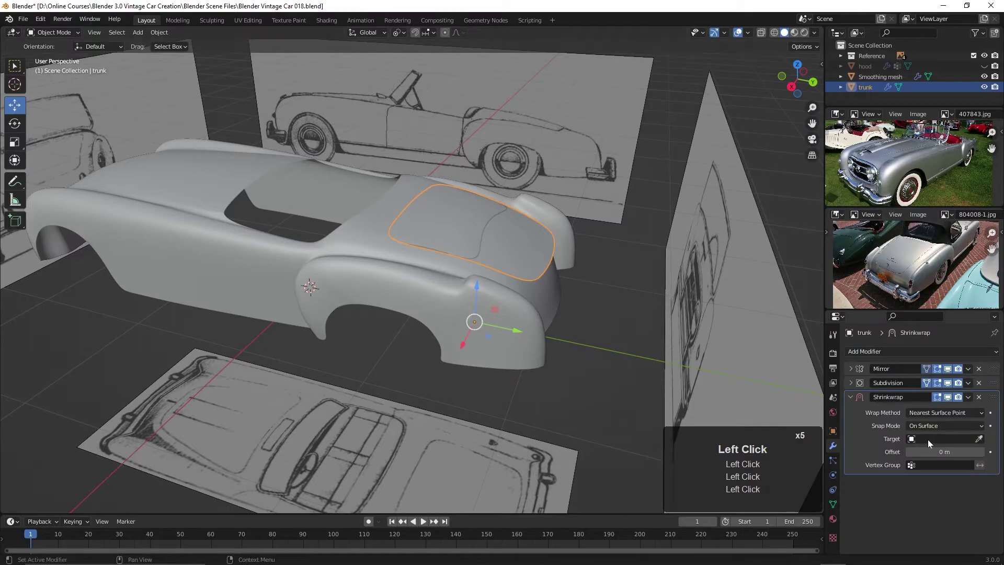
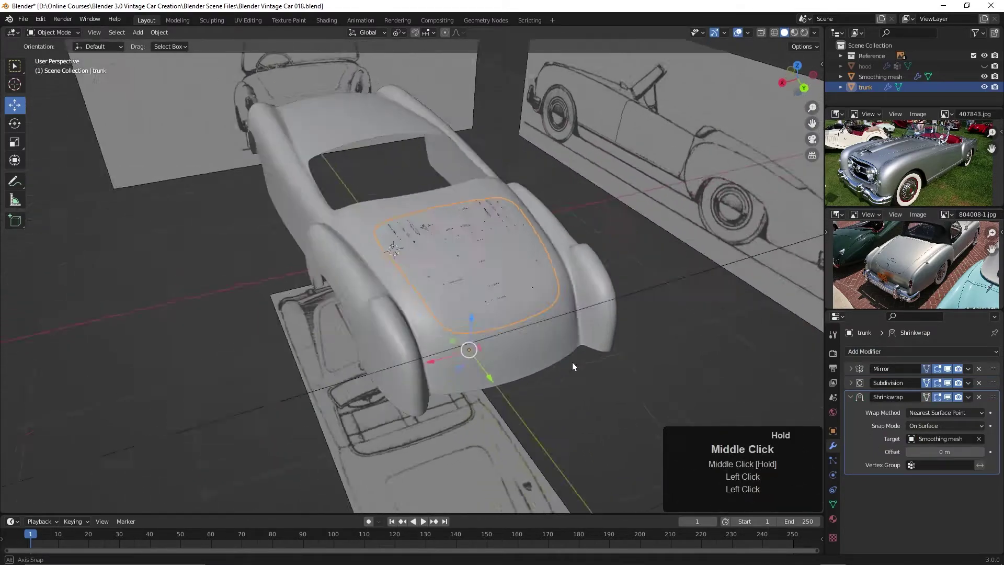
middle_click(506, 324)
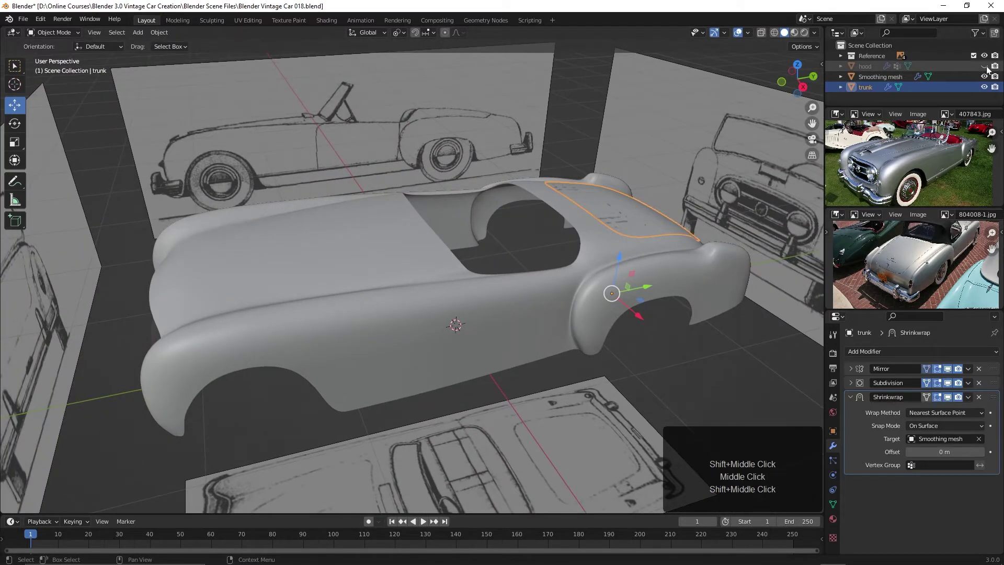
click(990, 70)
Select the smoothing mesh body and orbit in close to the hood area
scroll(up, 3)
middle_click(406, 240)
click(505, 295)
drag(511, 312, 635, 313)
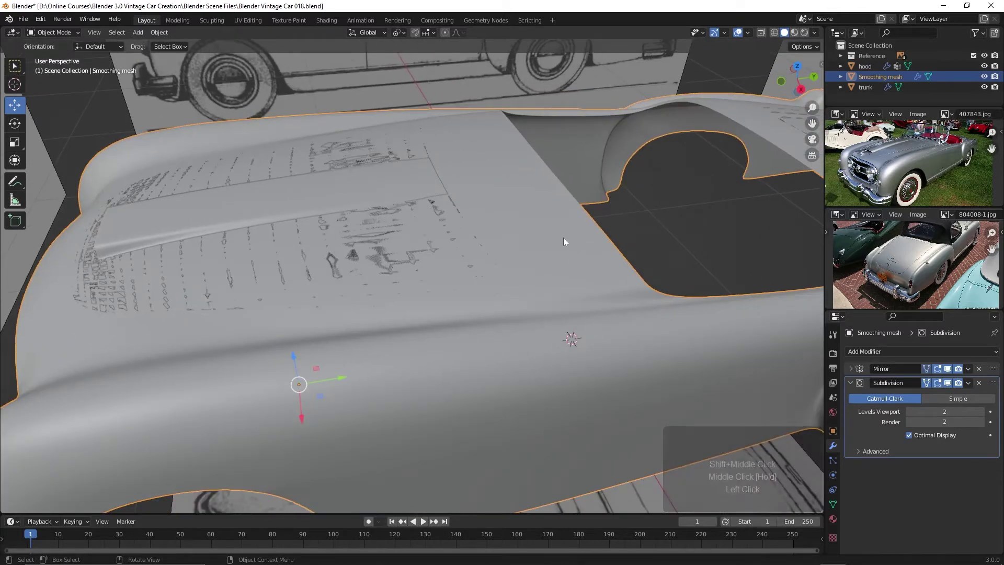
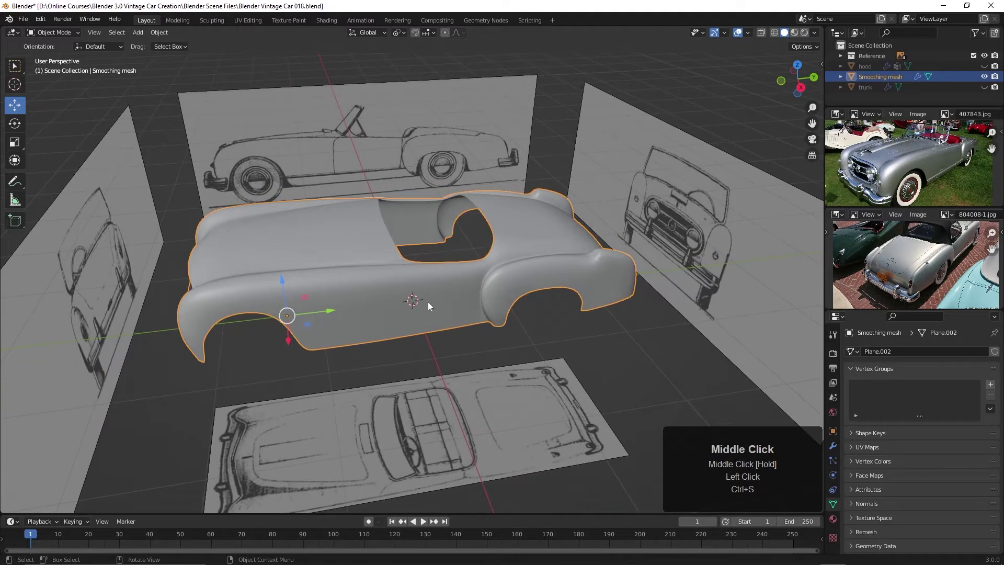
Edit the smoothing mesh in Right orthographic view with X-ray on to see the blueprint
key(Tab)
scroll(up, 3)
middle_click(467, 306)
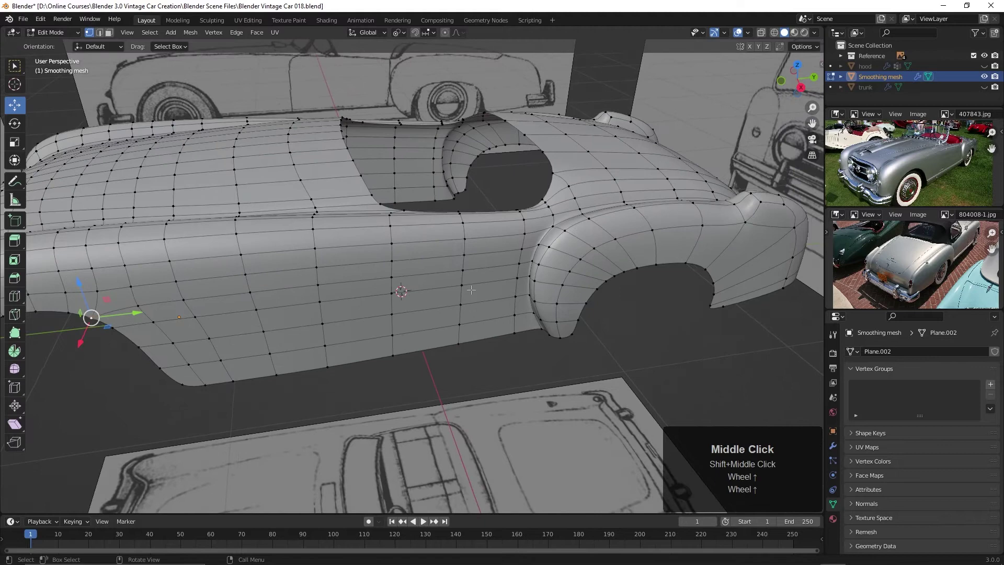
key(alt+z)
key(KP_3)
Frame the side view of the body and show the smoothing mesh's modifier settings
scroll(up, 3)
middle_click(427, 227)
middle_click(376, 237)
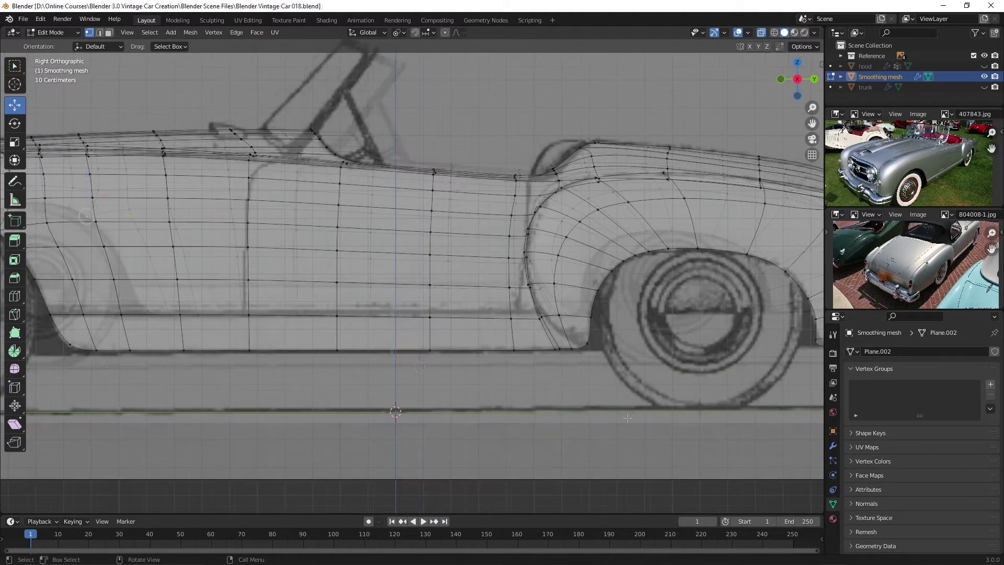
double_click(838, 450)
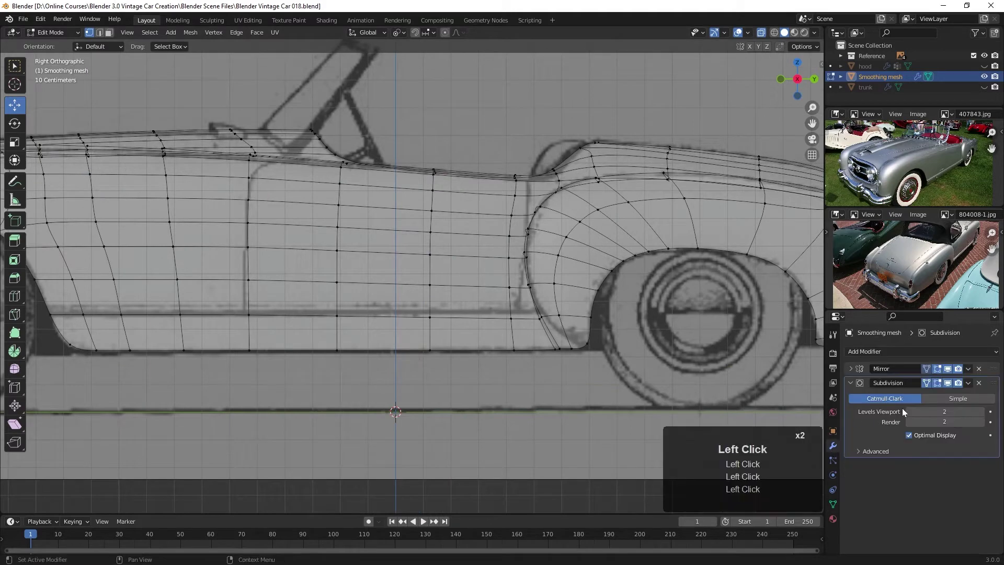
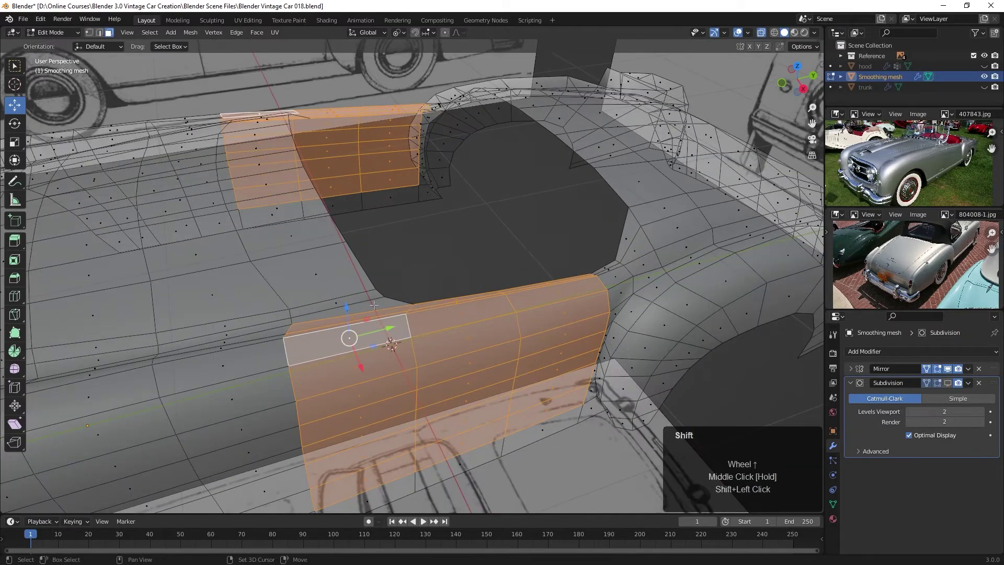
Select the rings of faces that make up the door region on the body
double_click(367, 292)
double_click(355, 303)
click(338, 299)
drag(429, 369, 448, 346)
scroll(down, 3)
key(alt+z)
drag(449, 346, 415, 314)
Duplicate the selected door faces in place and separate them into a new object
key(shift+d)
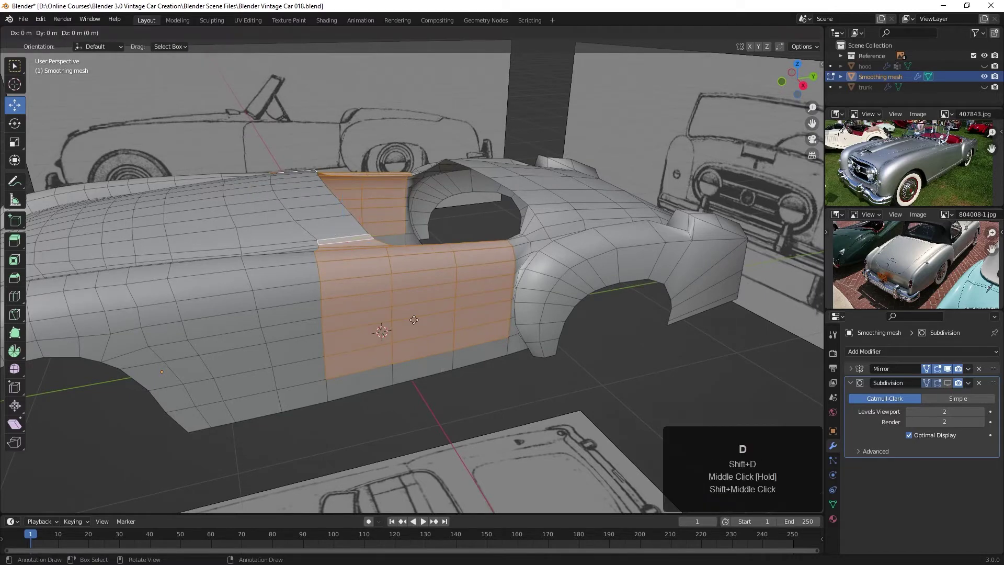
key(Return)
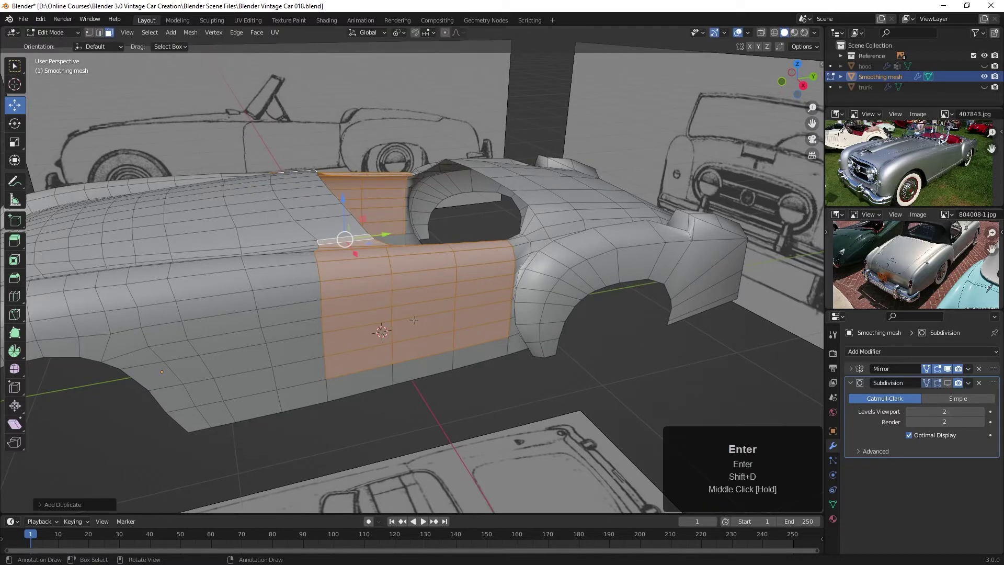
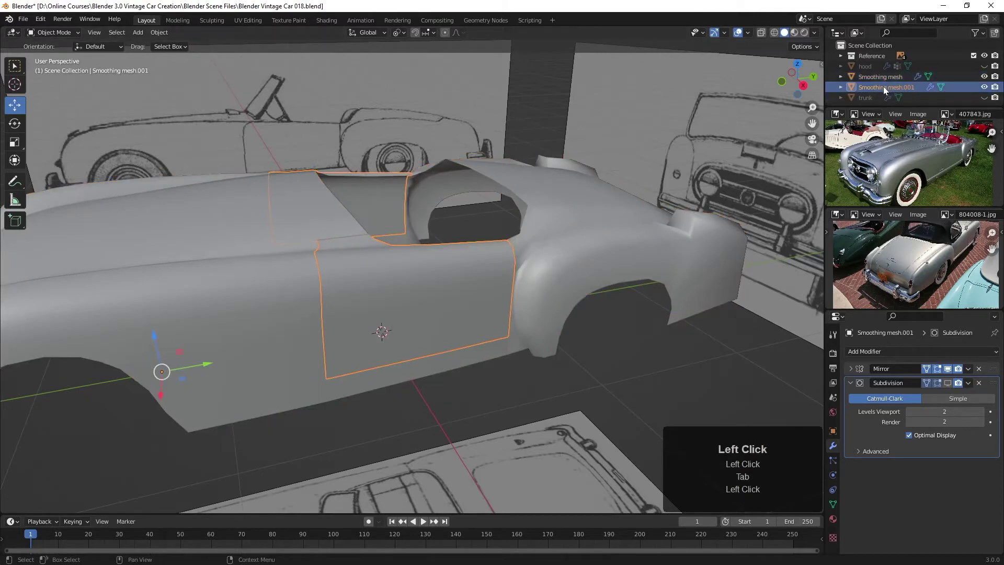
Rename the newly separated object to 'door' in the Outliner
click(892, 93)
double_click(891, 93)
text(door)
key(Return)
middle_click(374, 362)
scroll(down, 3)
middle_click(424, 348)
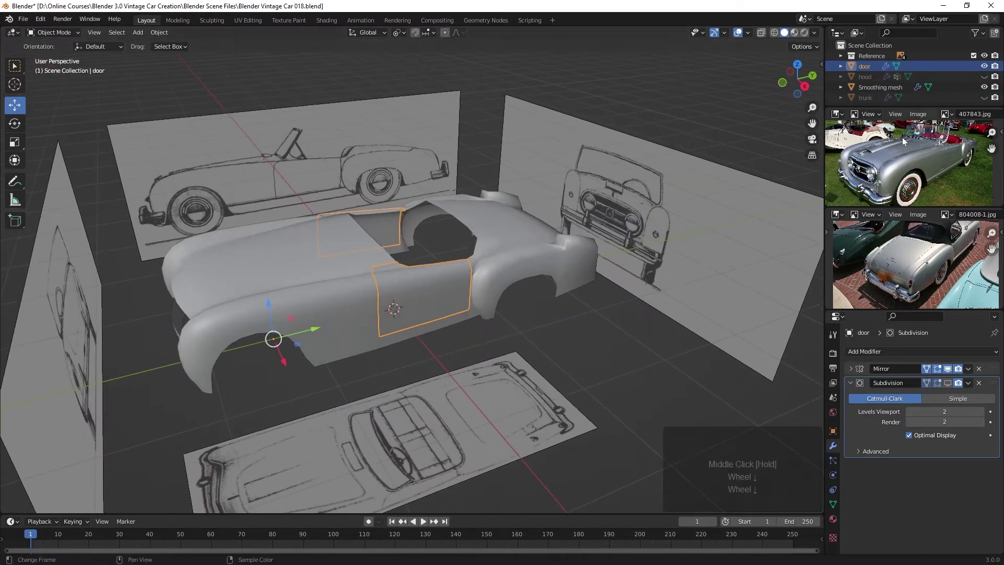
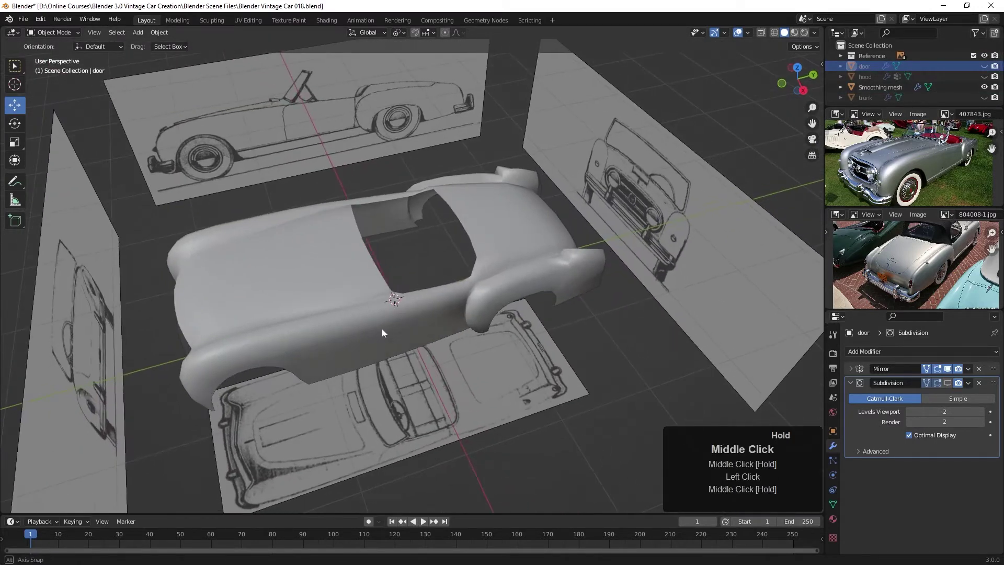
Select the smoothing mesh body and reopen it in Edit Mode, looking down on it
middle_click(331, 335)
click(457, 330)
key(Tab)
middle_click(496, 341)
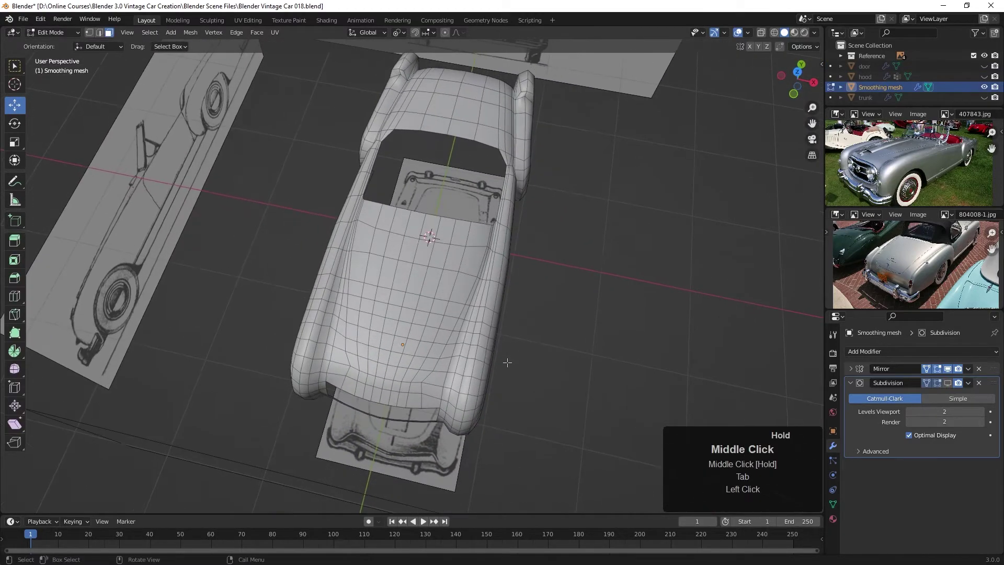
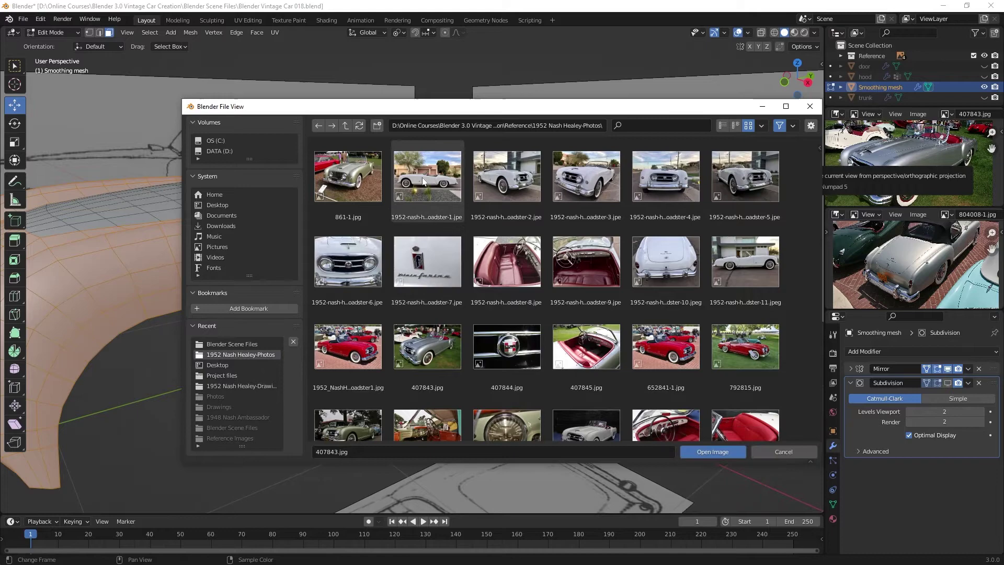
Load 1952-nash-healey-roadster-1.jpeg as reference and study it full-window
double_click(425, 180)
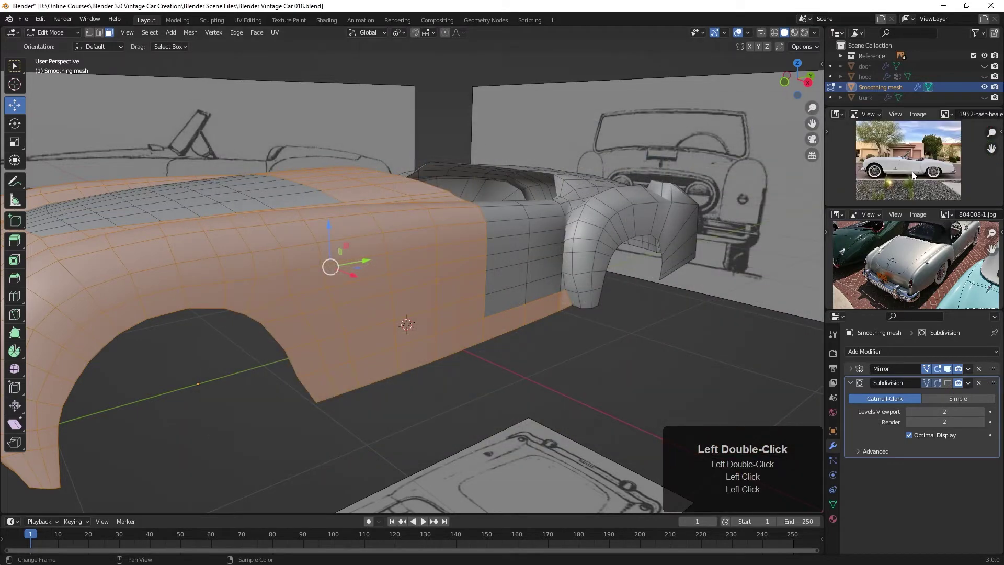
key(ctrl+space)
scroll(up, 3)
middle_click(557, 388)
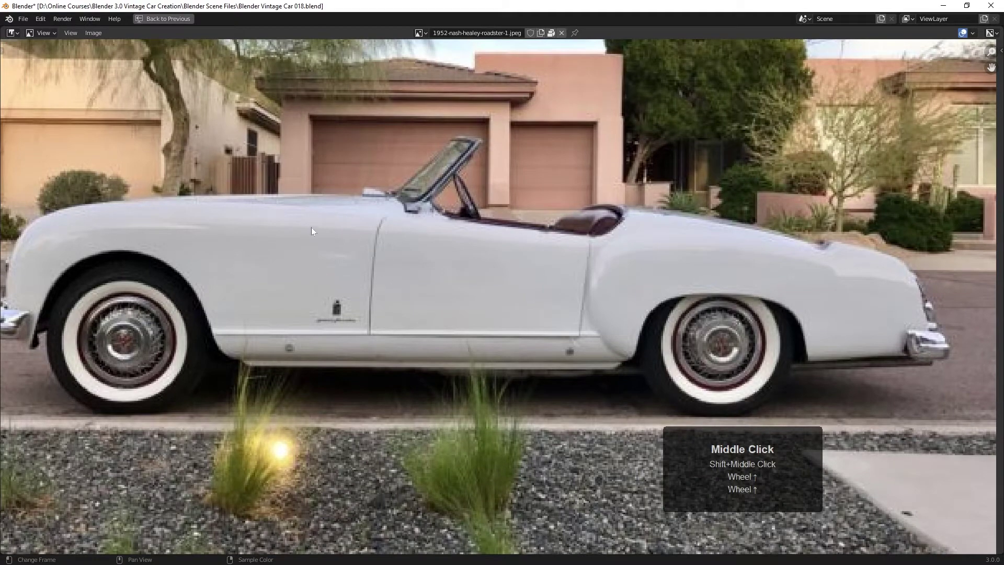
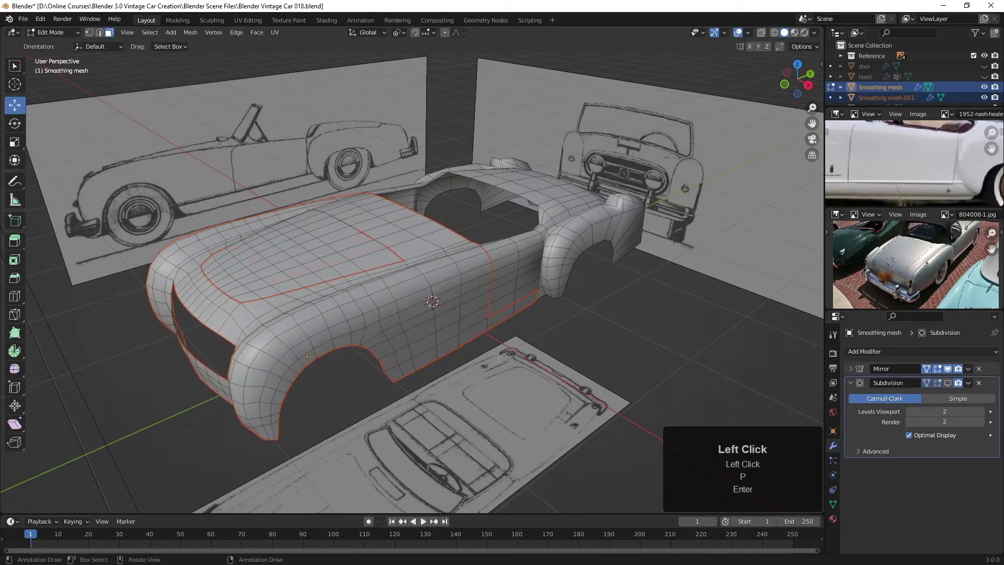
Rename the separated Smoothing mesh.001 panel to 'front fender'
key(Tab)
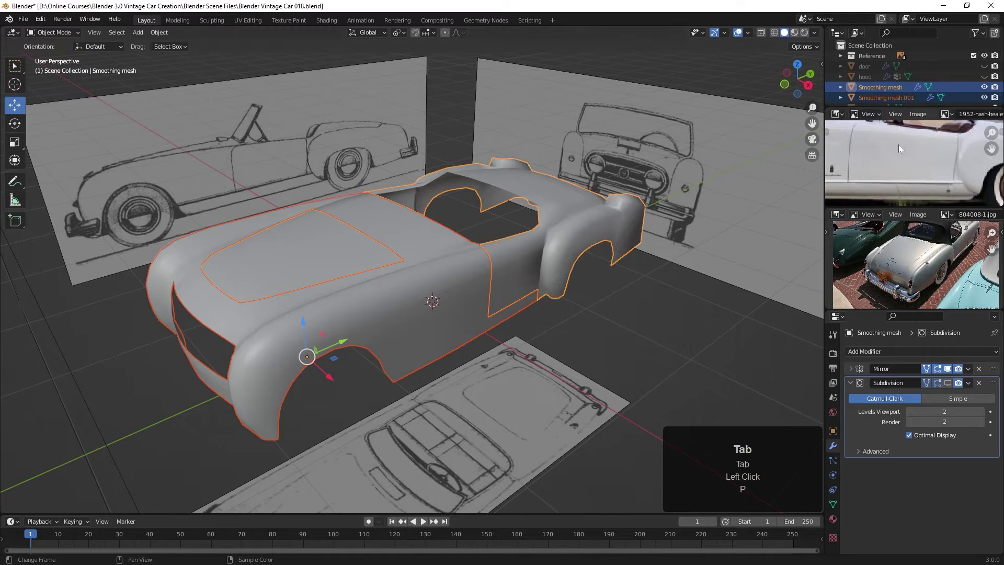
scroll(down, 3)
click(904, 87)
double_click(904, 87)
key(f)
text(fron)
key(space)
key(t)
key(BackSpace)
key(BackSpace)
key(t)
key(space)
text(fender)
key(Return)
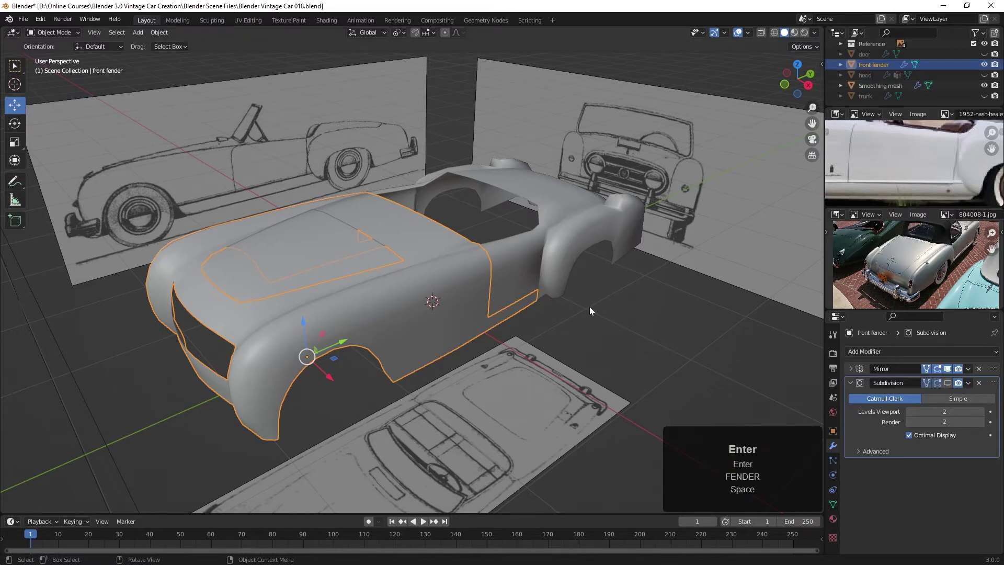
Reselect the smoothing mesh body in the viewport
middle_click(637, 300)
middle_click(591, 313)
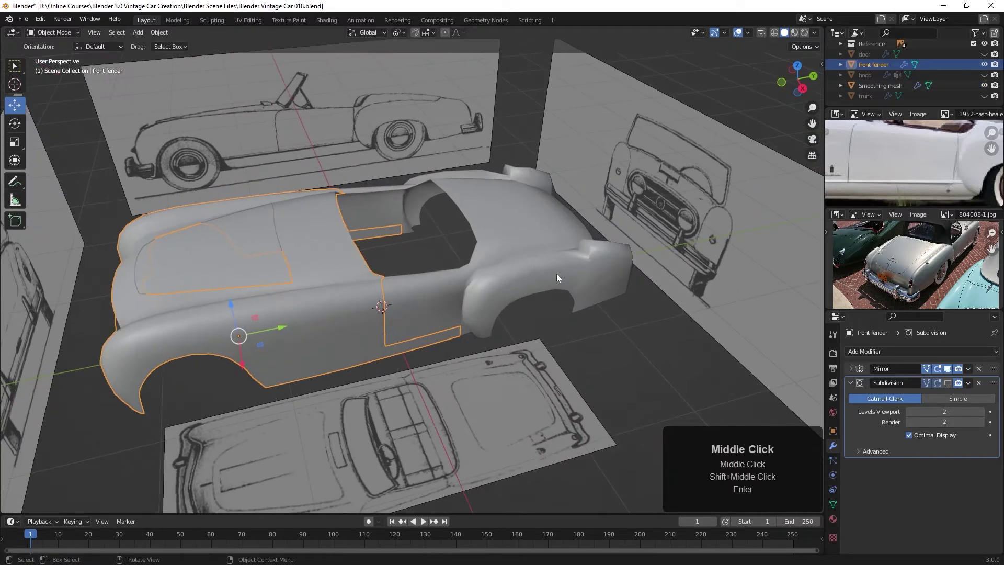
click(559, 275)
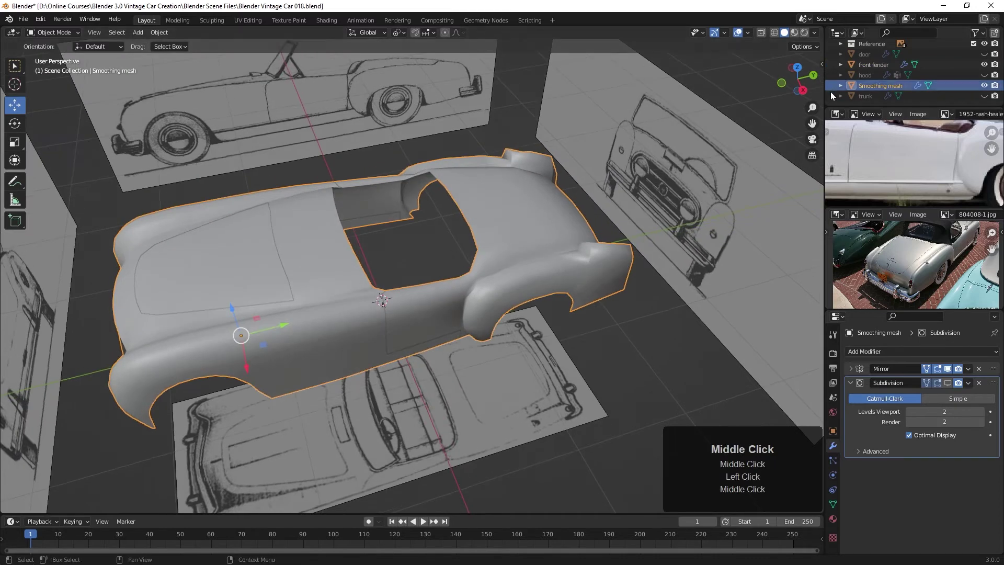
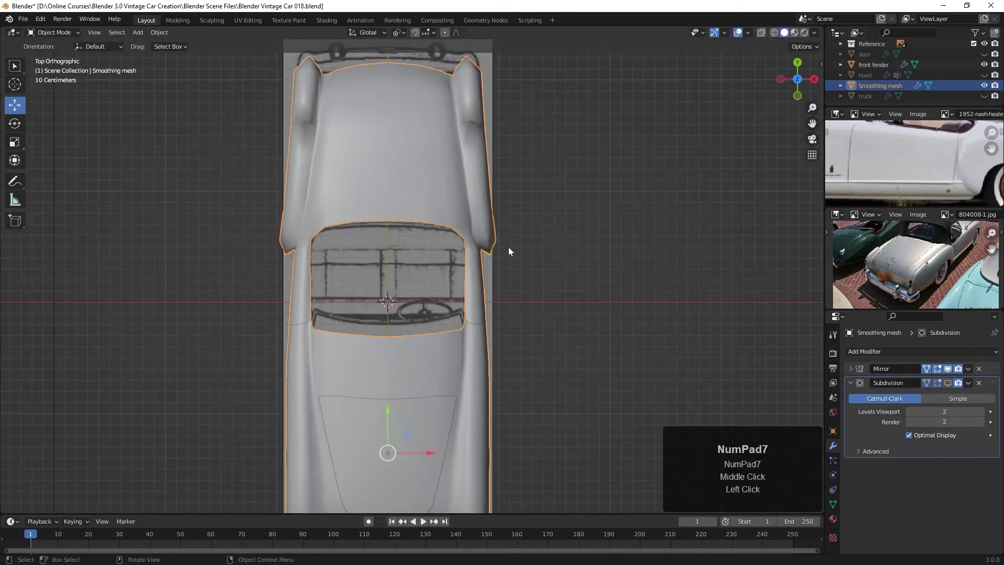
Edit the smoothing mesh from the Top view with X-ray on, orbiting toward the rear
key(Tab)
key(alt+z)
middle_click(450, 187)
scroll(up, 3)
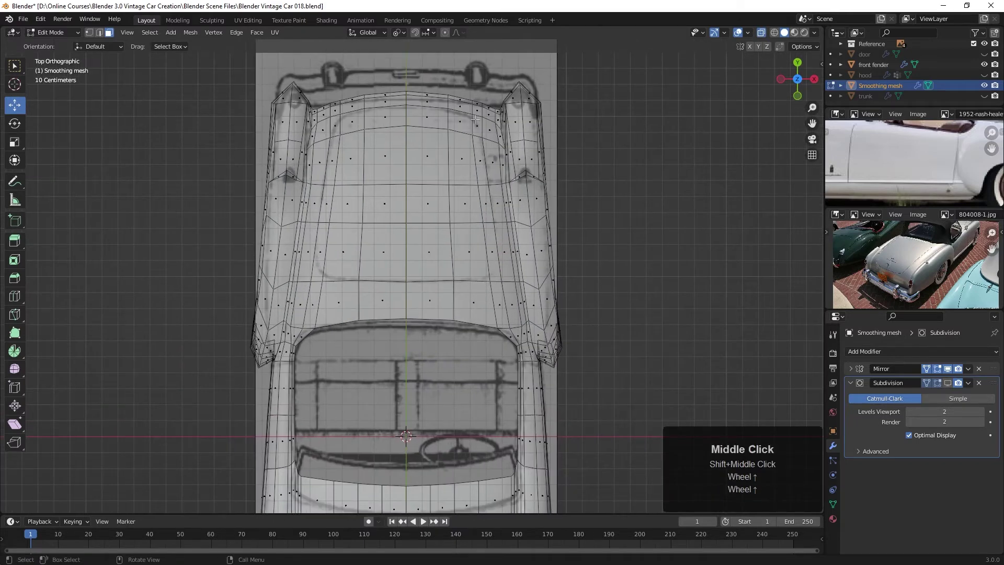
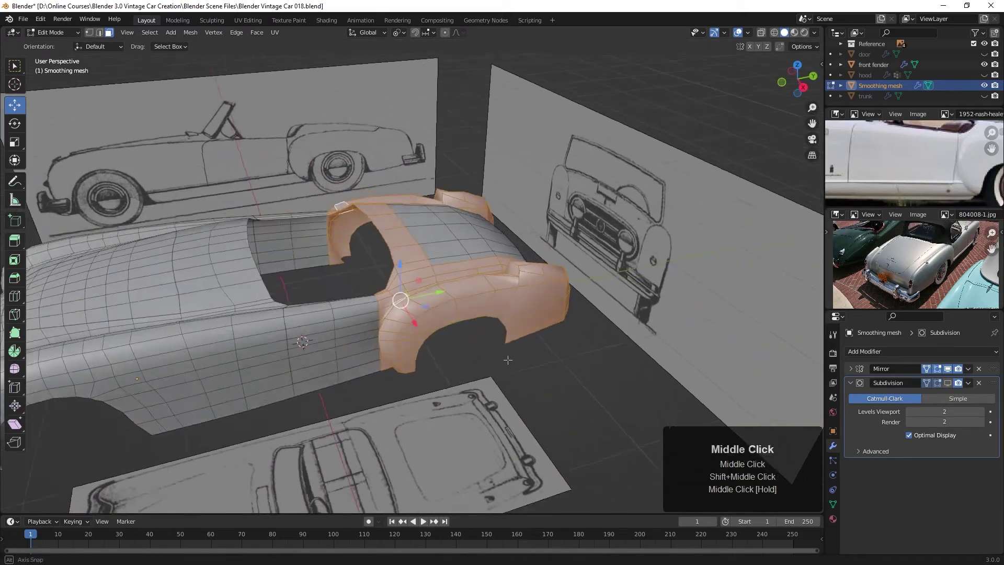
Duplicate the selected rear faces in place and separate them by Selection into a new object
key(shift+d)
key(Return)
key(p)
click(495, 367)
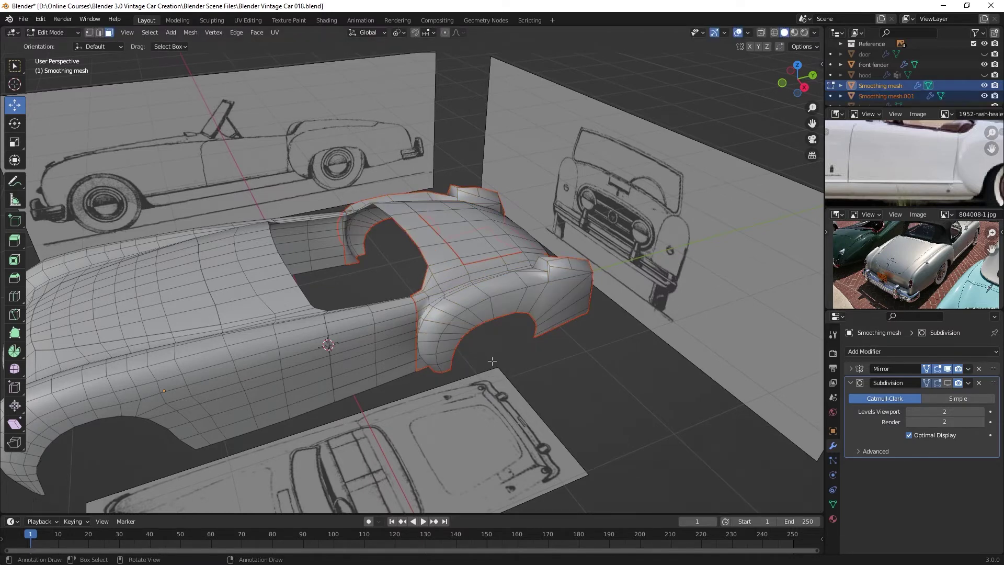
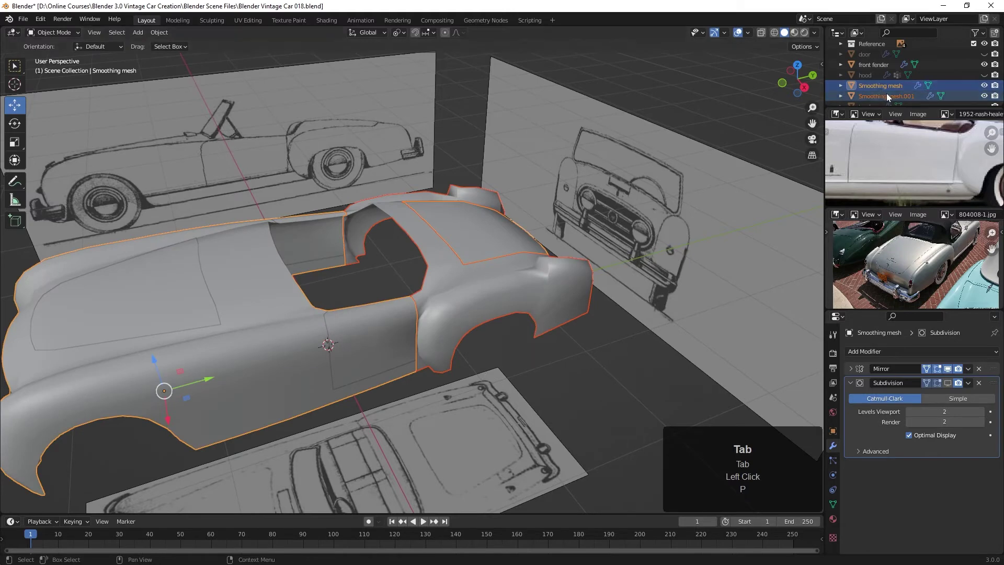
Rename the separated Smoothing mesh.001 piece to 'rear fenders'
click(890, 100)
double_click(891, 100)
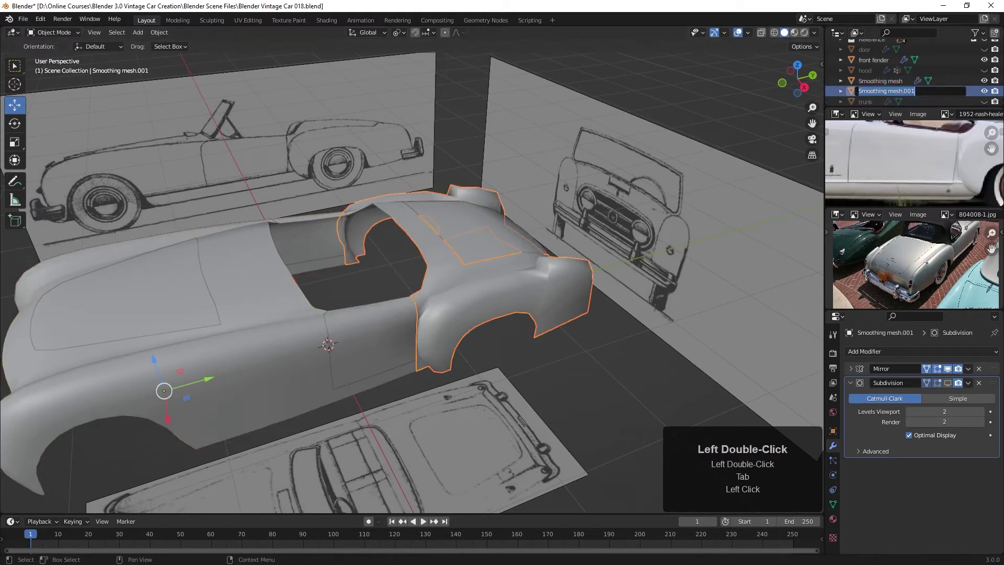
text(rear)
key(space)
text(ers)
key(Return)
text(FENDERS)
key(space)
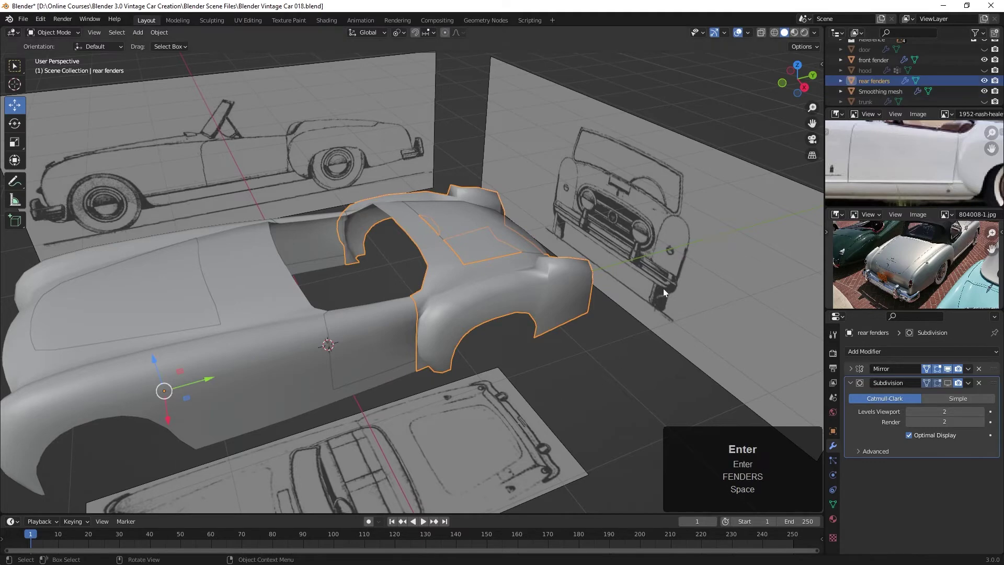
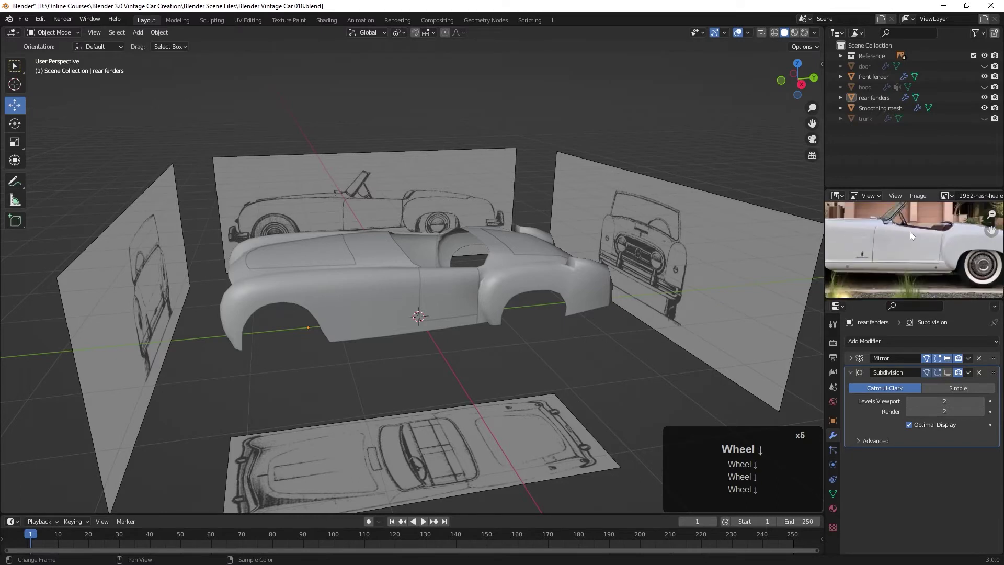
Create a new Outliner collection and name it 'Nash-Healey'
middle_click(915, 241)
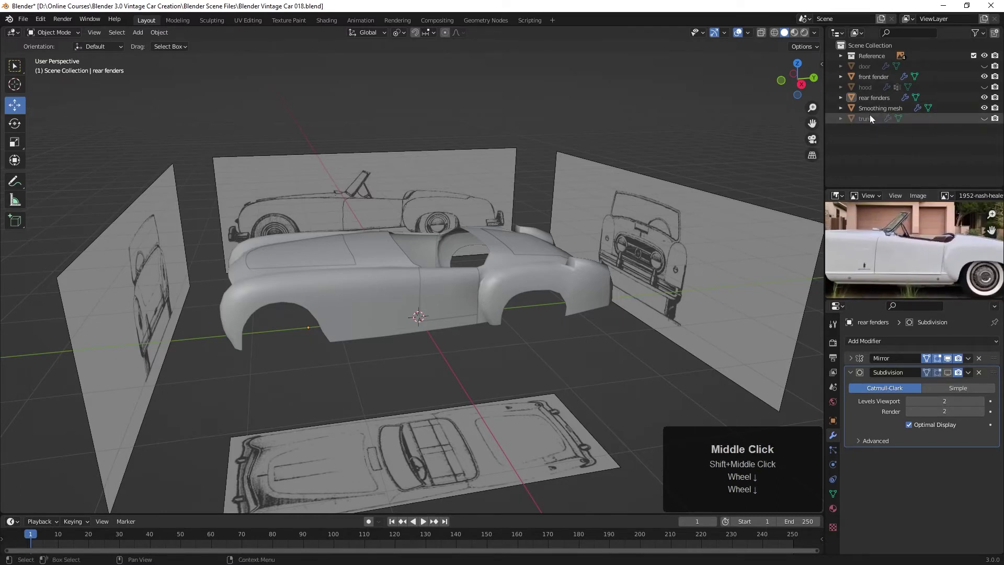
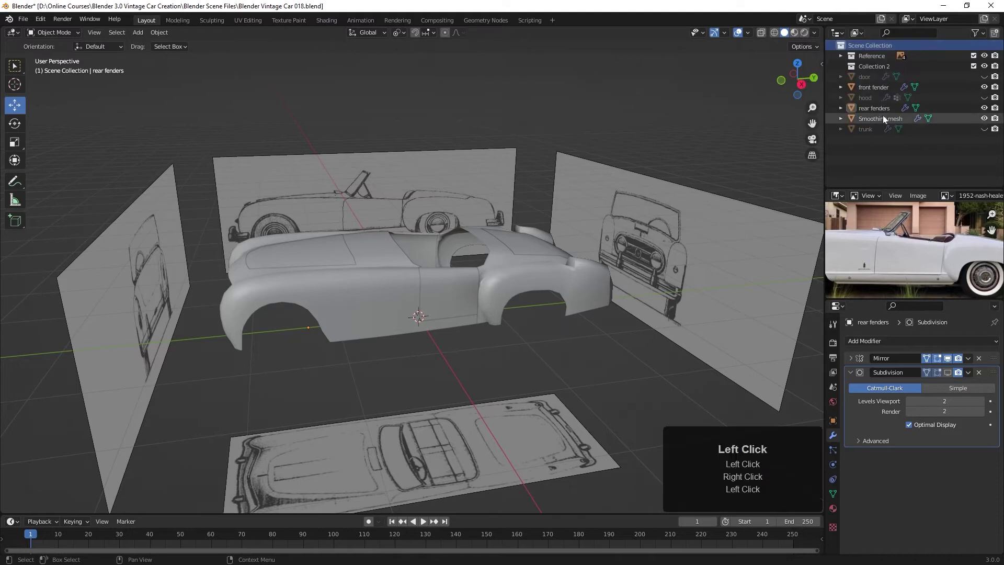
click(884, 69)
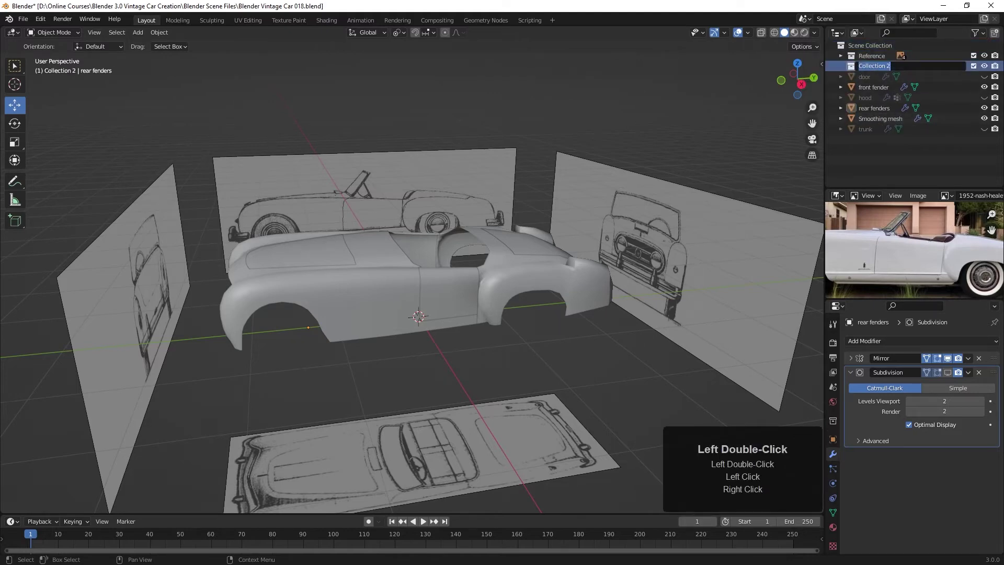
key(shift+n)
text(ash)
key(space)
key(BackSpace)
key(BackSpace)
key(BackSpace)
key(BackSpace)
key(shift+n)
text(ash-)
key(shift+h)
key(e)
text(y)
key(Return)
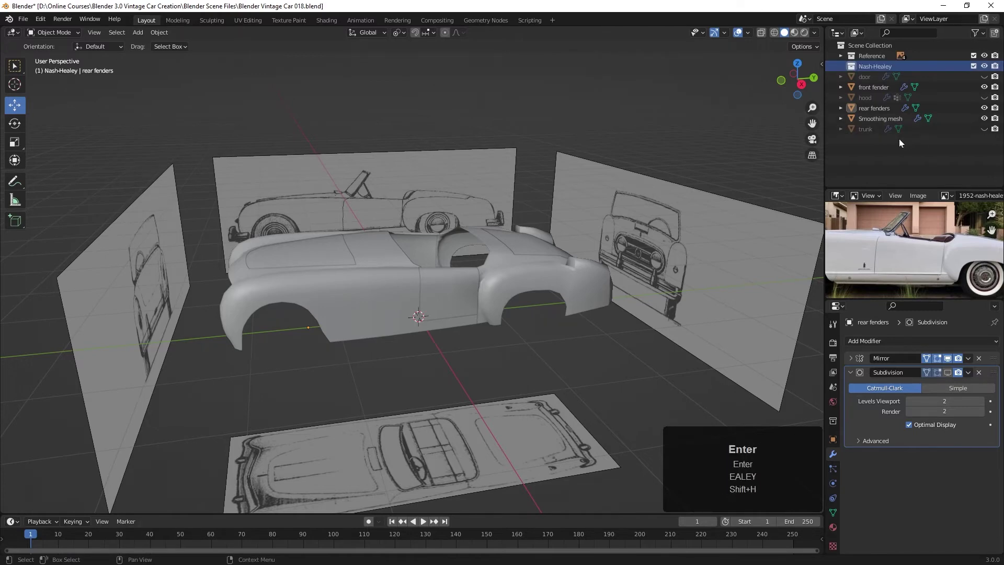
Select the door, front fender, hood, rear fenders and trunk panels in the Outliner
click(989, 132)
double_click(987, 99)
click(990, 79)
click(855, 135)
click(856, 110)
click(857, 99)
click(856, 90)
click(856, 78)
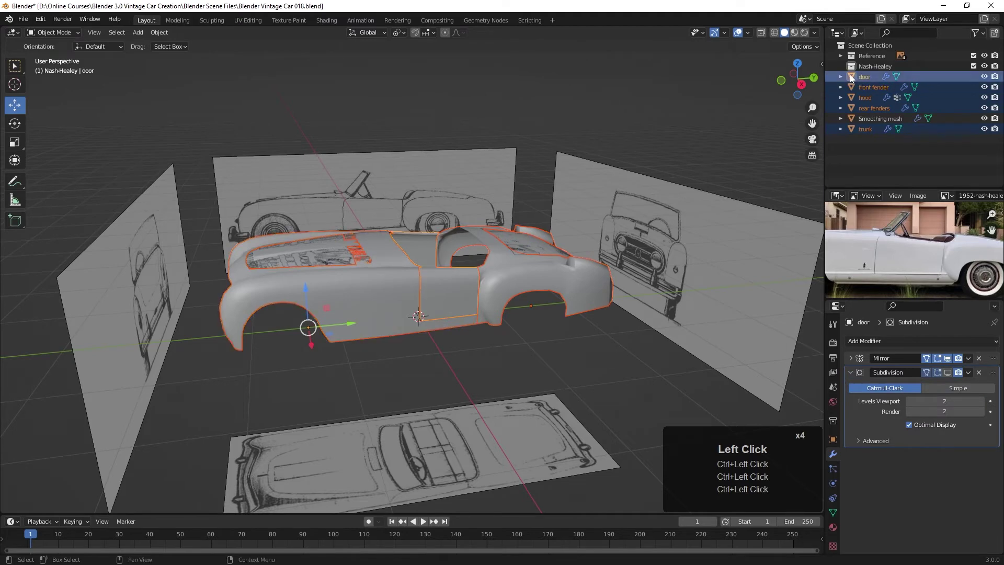
Move the selected panels into the Nash-Healey collection and collapse it
drag(855, 78, 846, 70)
drag(847, 69, 989, 80)
click(989, 79)
middle_click(523, 257)
scroll(down, 3)
scroll(up, 3)
middle_click(526, 291)
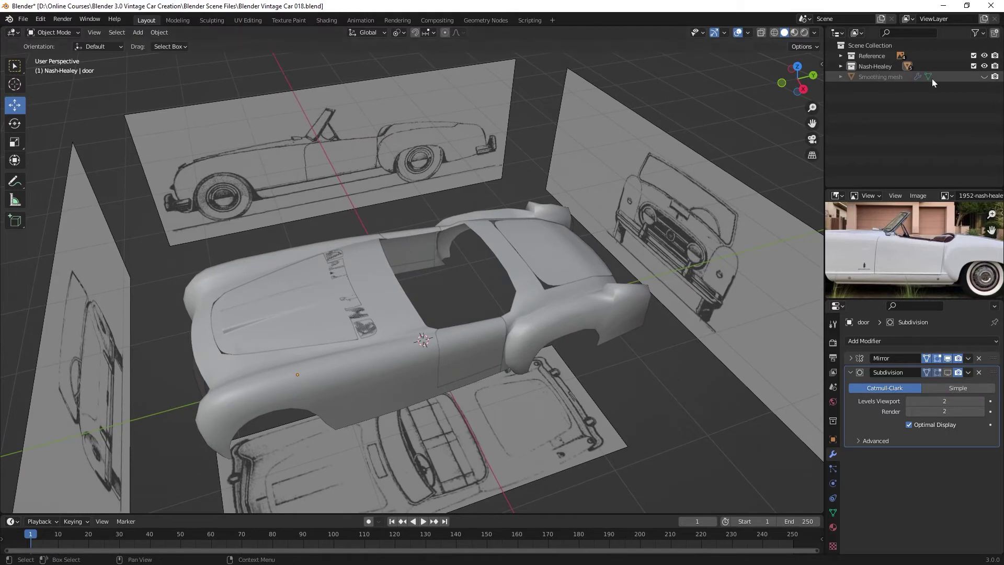
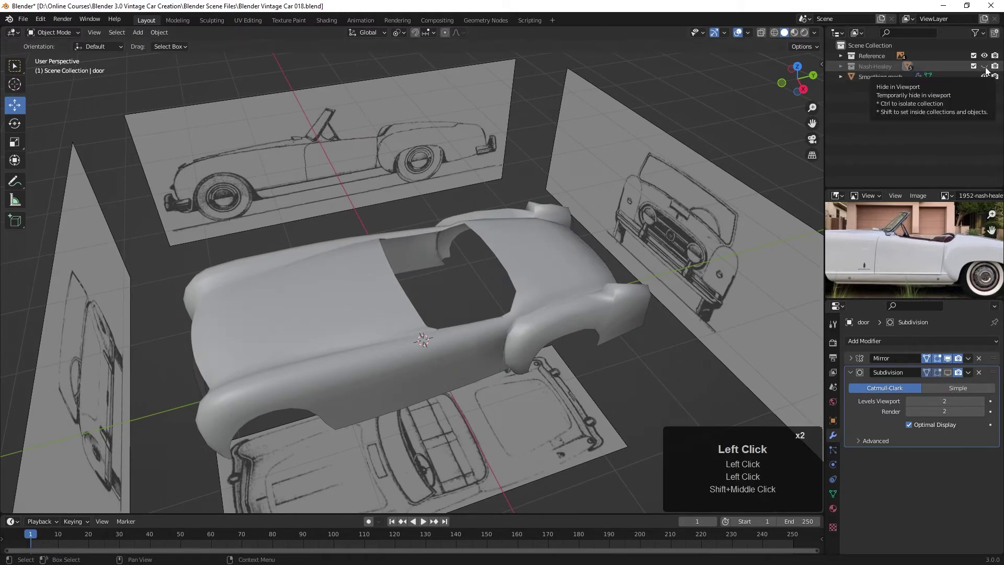
Hide the Nash-Healey panels and raise the smoothing mesh subdivision level by two
click(608, 298)
click(951, 373)
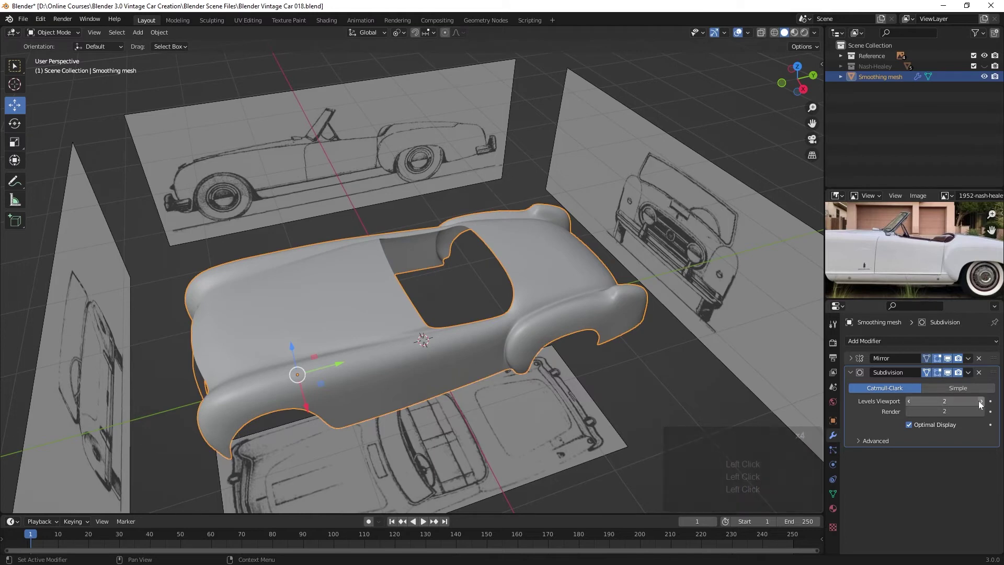
click(986, 402)
click(986, 403)
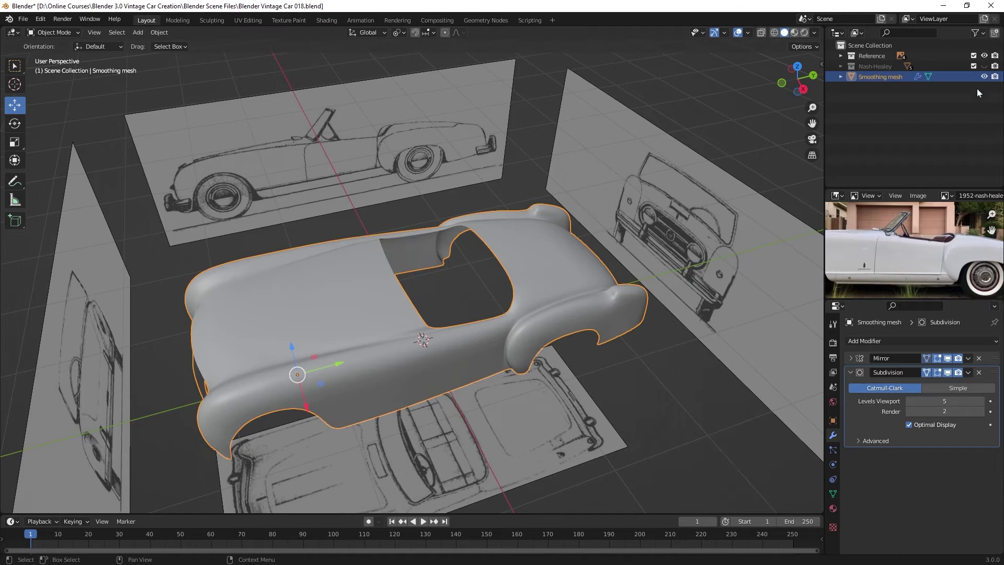
Show the Nash-Healey collection again but hide every panel except the door
click(845, 69)
click(989, 67)
drag(989, 76, 452, 315)
middle_click(556, 326)
scroll(up, 3)
middle_click(442, 319)
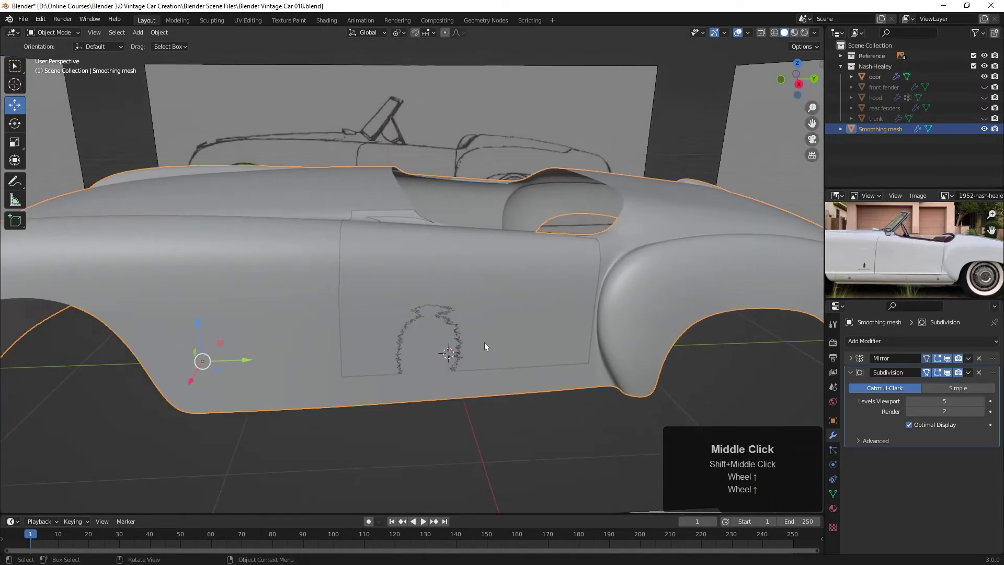
Select the door panel and hide the smoothing mesh so the door stands alone
click(990, 131)
drag(479, 297, 525, 305)
click(481, 316)
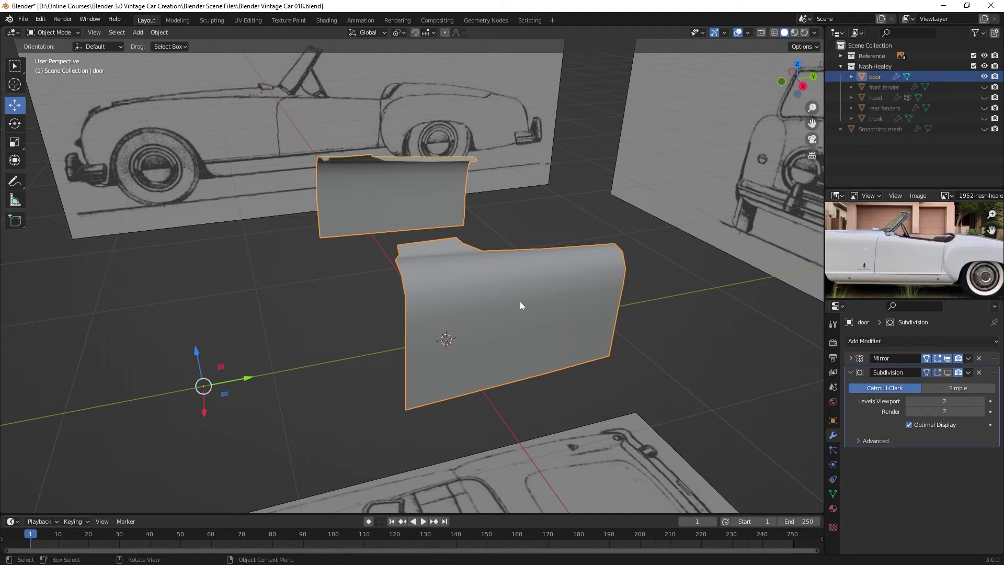
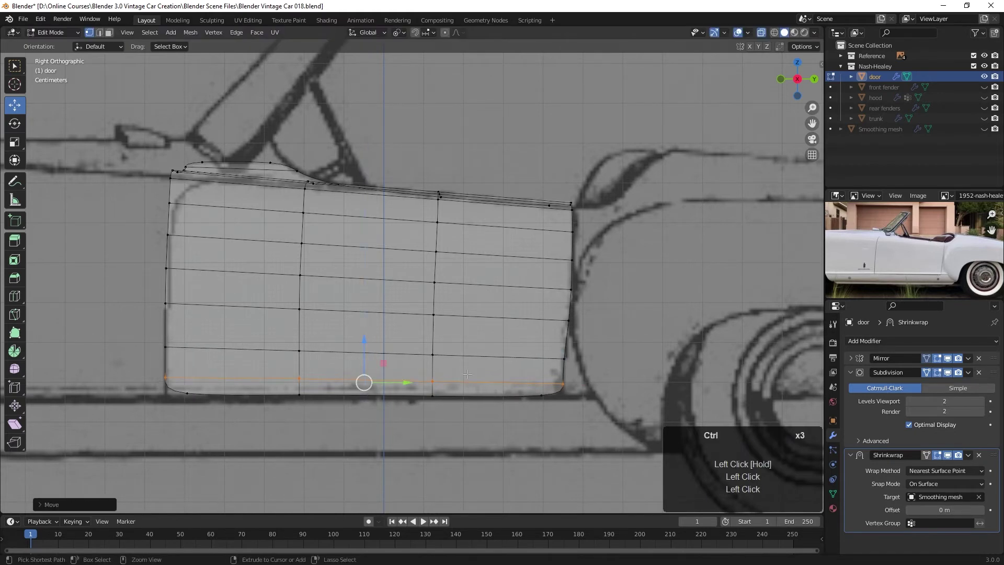
Insert a vertical edge loop across the door panel with Ctrl+R
key(ctrl+r)
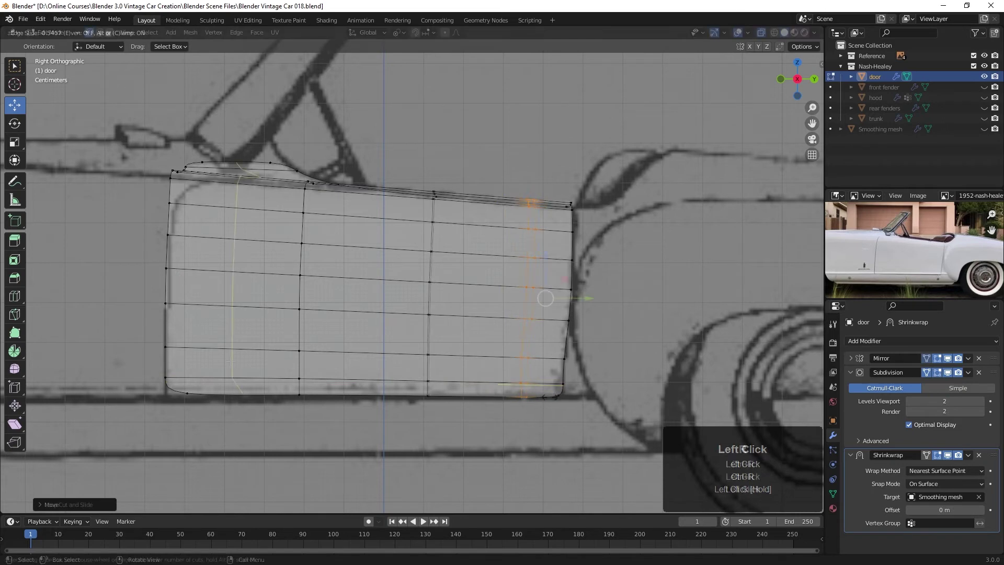
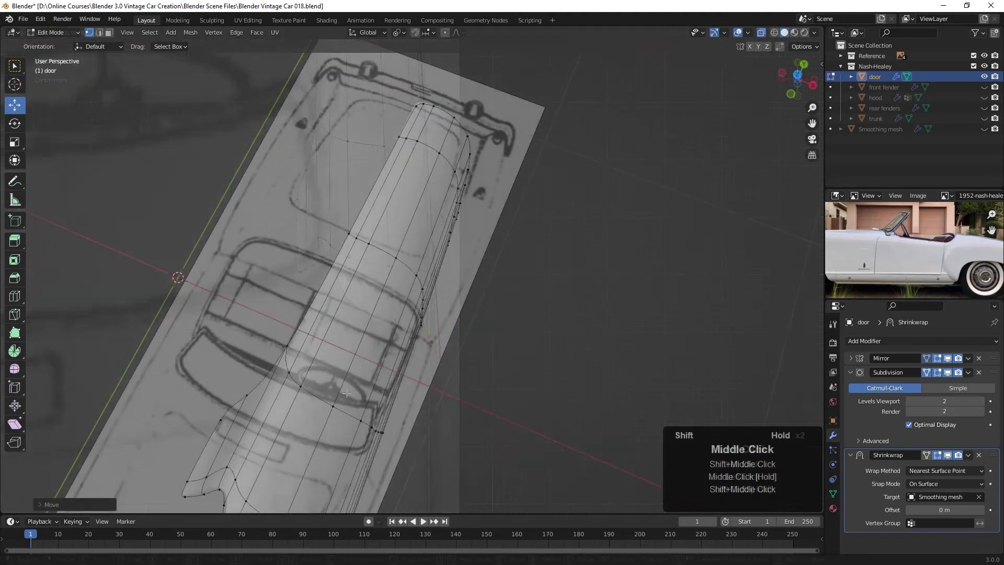
Switch to Right side view and zoom in on the door against the blueprint
key(alt+z)
key(KP_3)
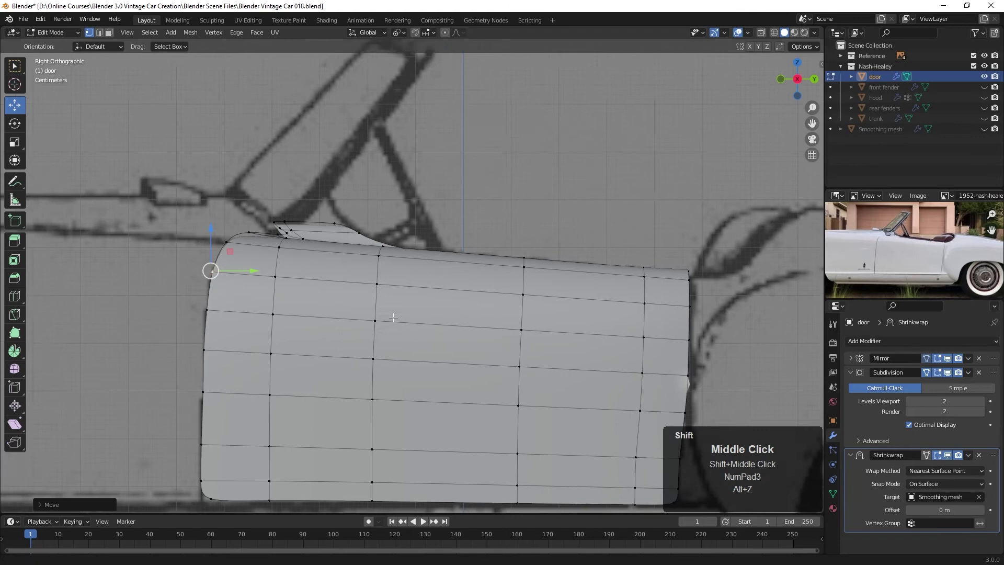
scroll(up, 3)
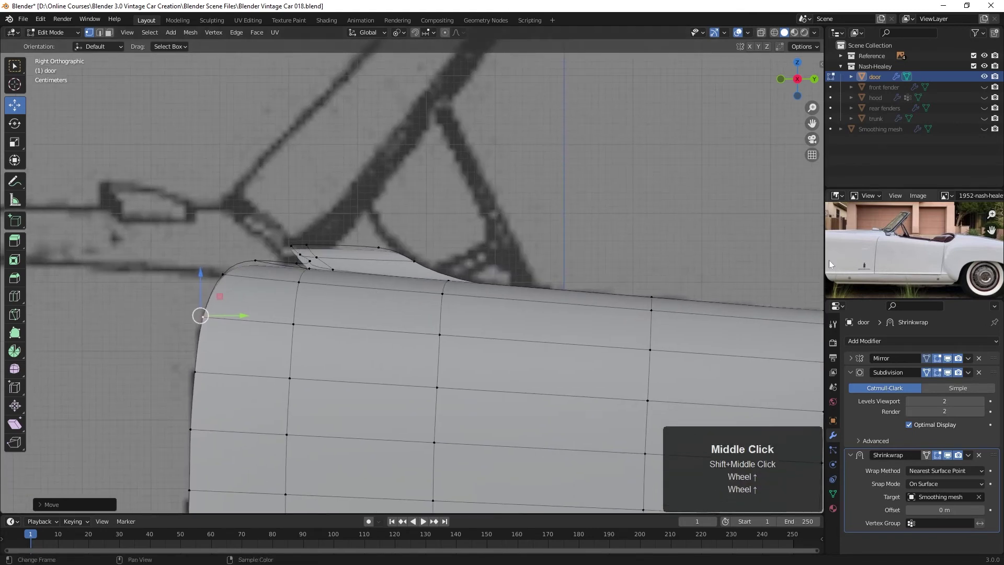
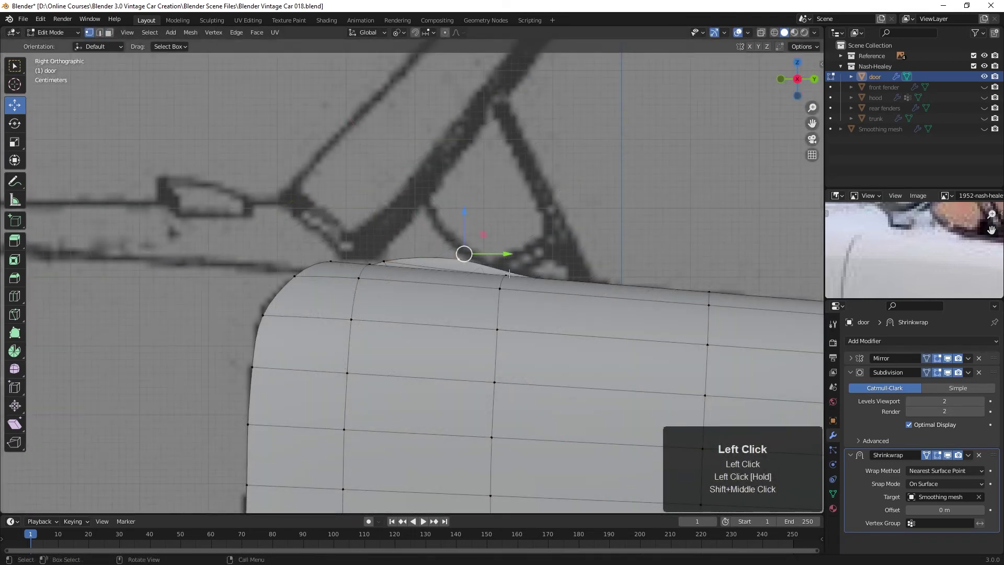
Move the top-edge vertex onto the drawing and select a horizontal door edge loop for removal
key(g)
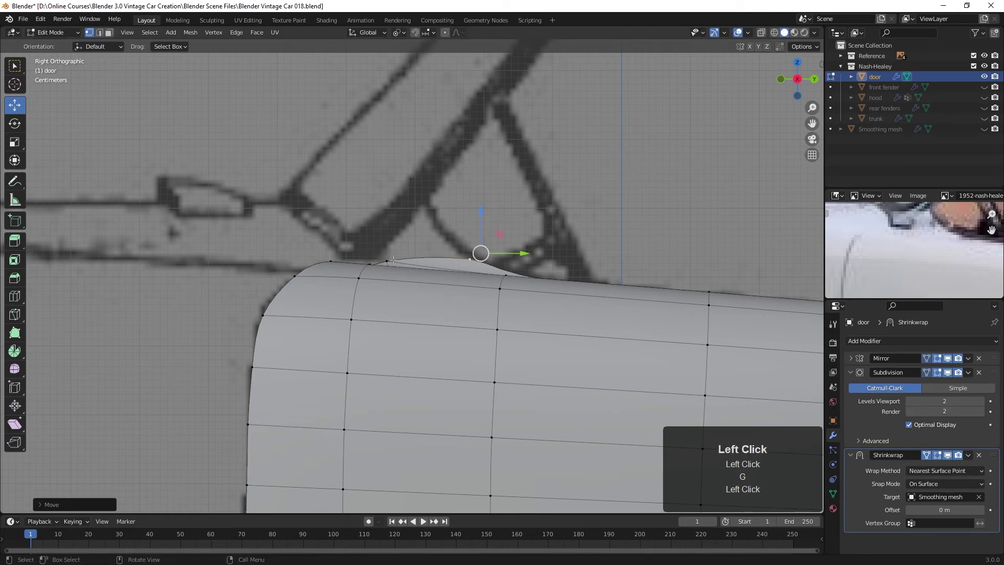
click(391, 255)
double_click(430, 264)
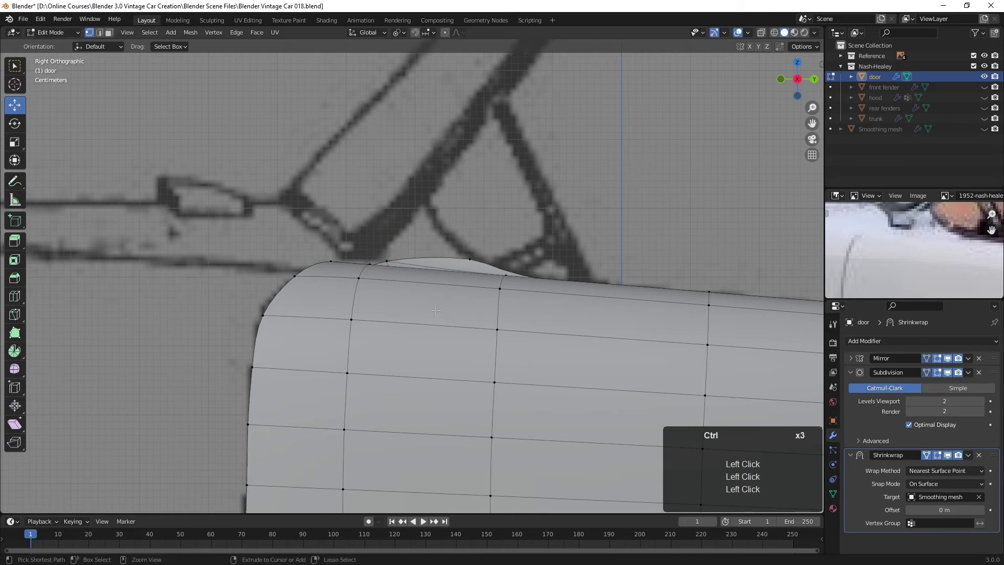
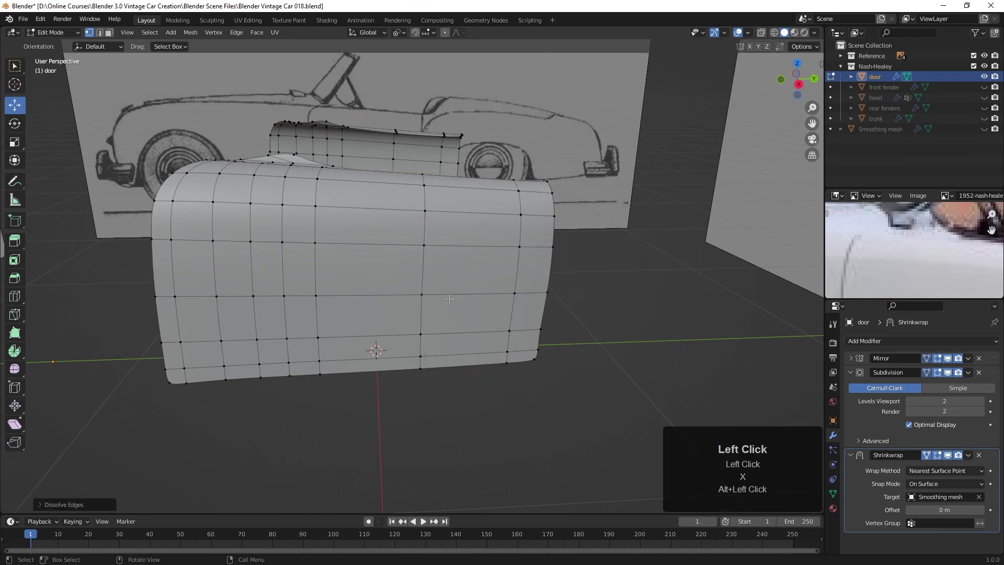
double_click(470, 328)
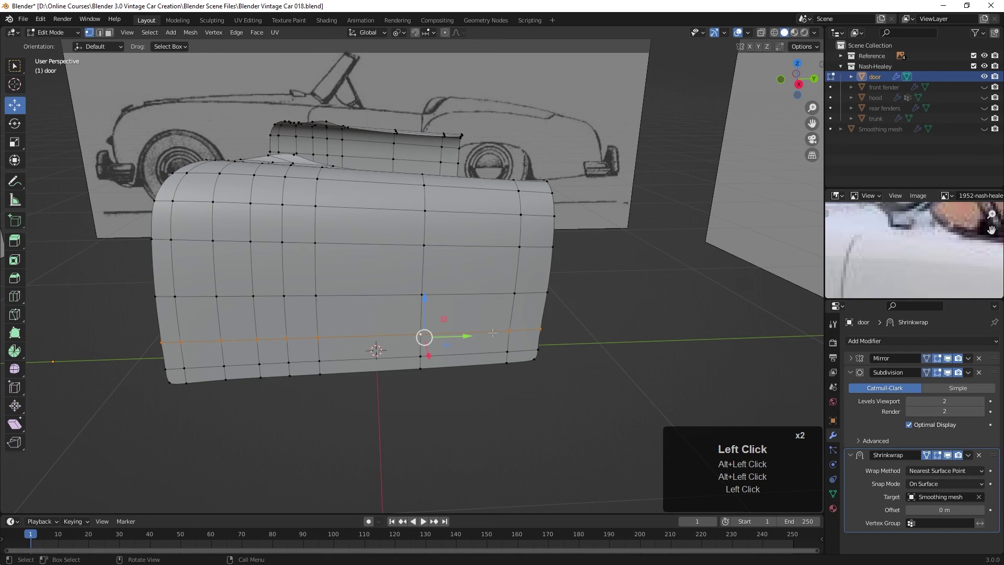
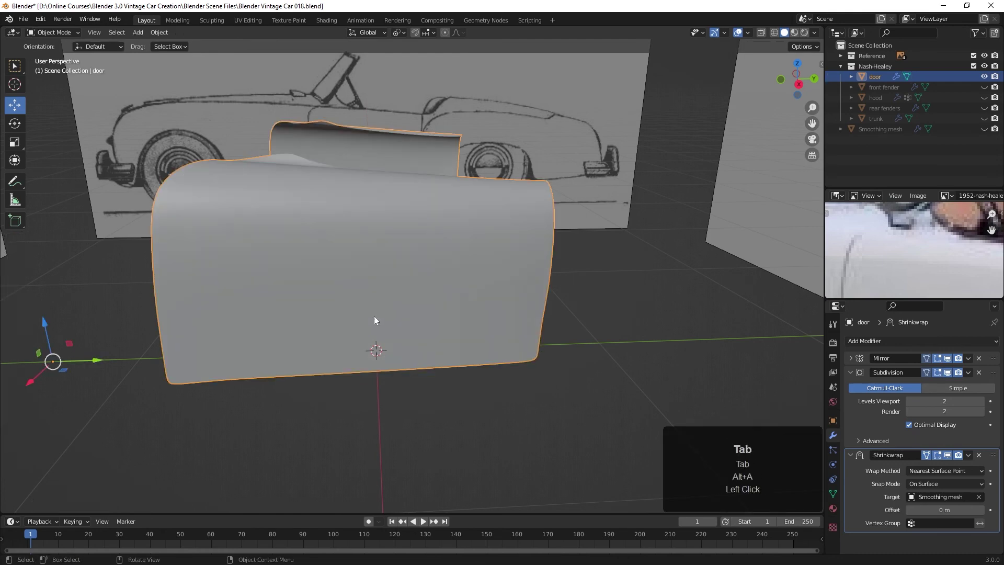
Return the door to Object Mode and bring up the Add Modifier list for Solidify
drag(359, 295, 407, 293)
drag(406, 293, 467, 378)
click(856, 373)
double_click(853, 390)
scroll(up, 3)
middle_click(502, 378)
click(889, 342)
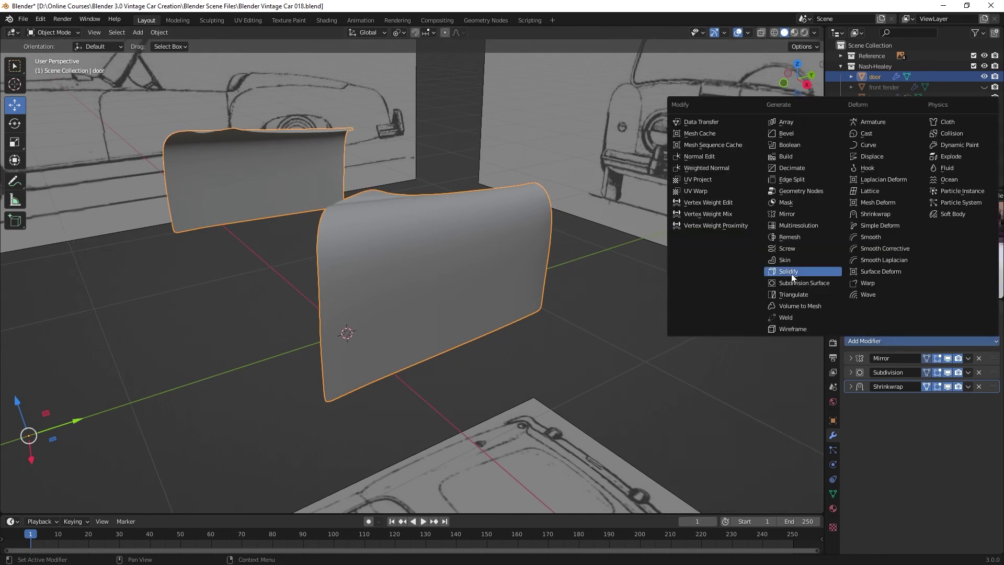
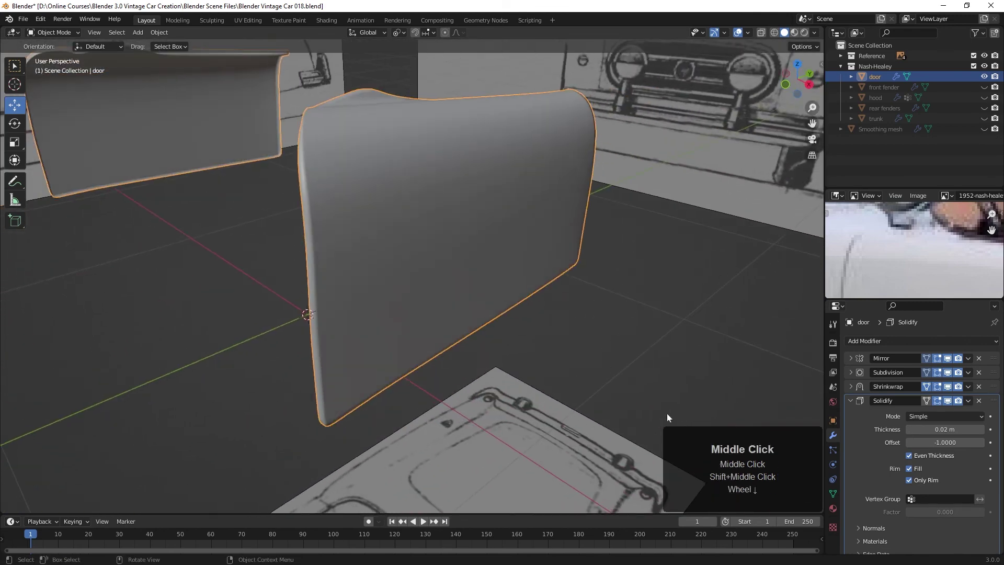
Collapse the Solidify panel and show the door's Object Data (mesh) properties
click(857, 406)
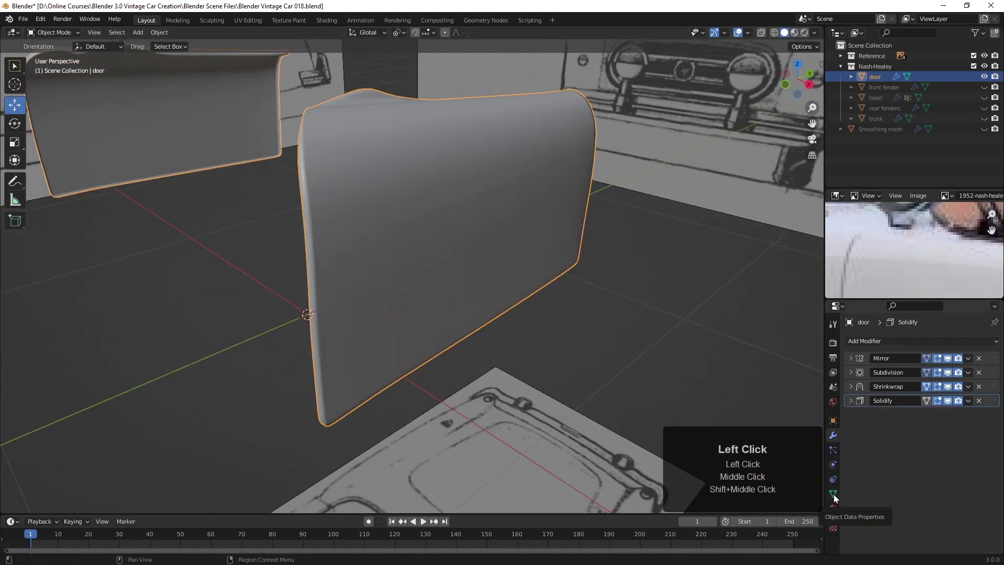
double_click(837, 502)
click(854, 500)
click(912, 516)
Orbit and zoom around the thickened door among the reference drawings
drag(595, 337, 600, 362)
middle_click(521, 305)
scroll(down, 3)
key(alt+a)
middle_click(525, 303)
scroll(down, 3)
middle_click(529, 316)
drag(524, 326, 477, 315)
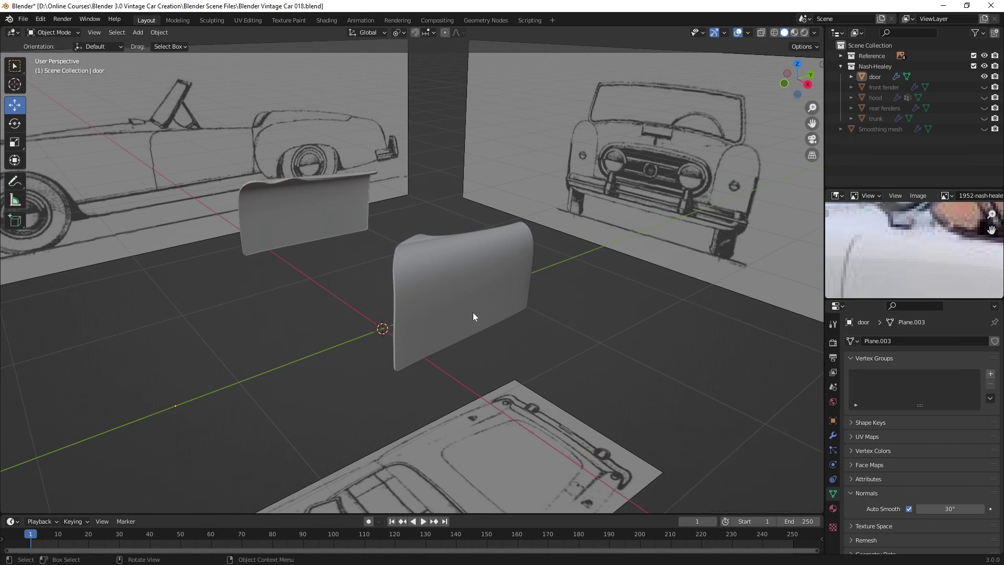